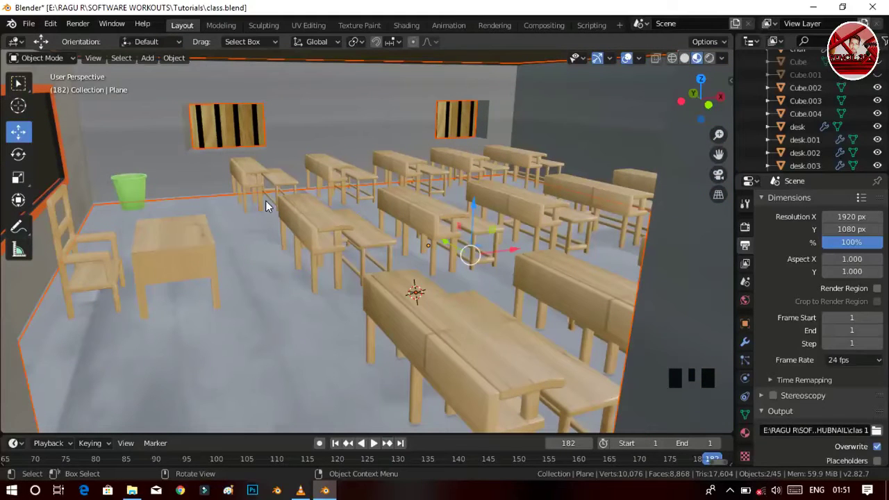
Step: Move the small cylinder along X away from the box, orbiting to check its position, then begin scaling it
drag(367, 278, 201, 292)
click(201, 292)
drag(172, 277, 273, 316)
middle_click(364, 311)
click(417, 242)
middle_click(379, 333)
click(271, 251)
middle_click(355, 374)
key(s)
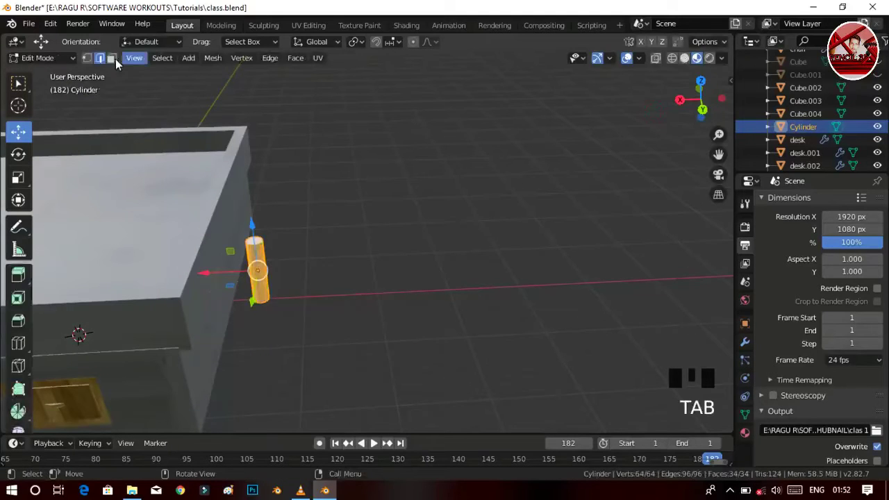